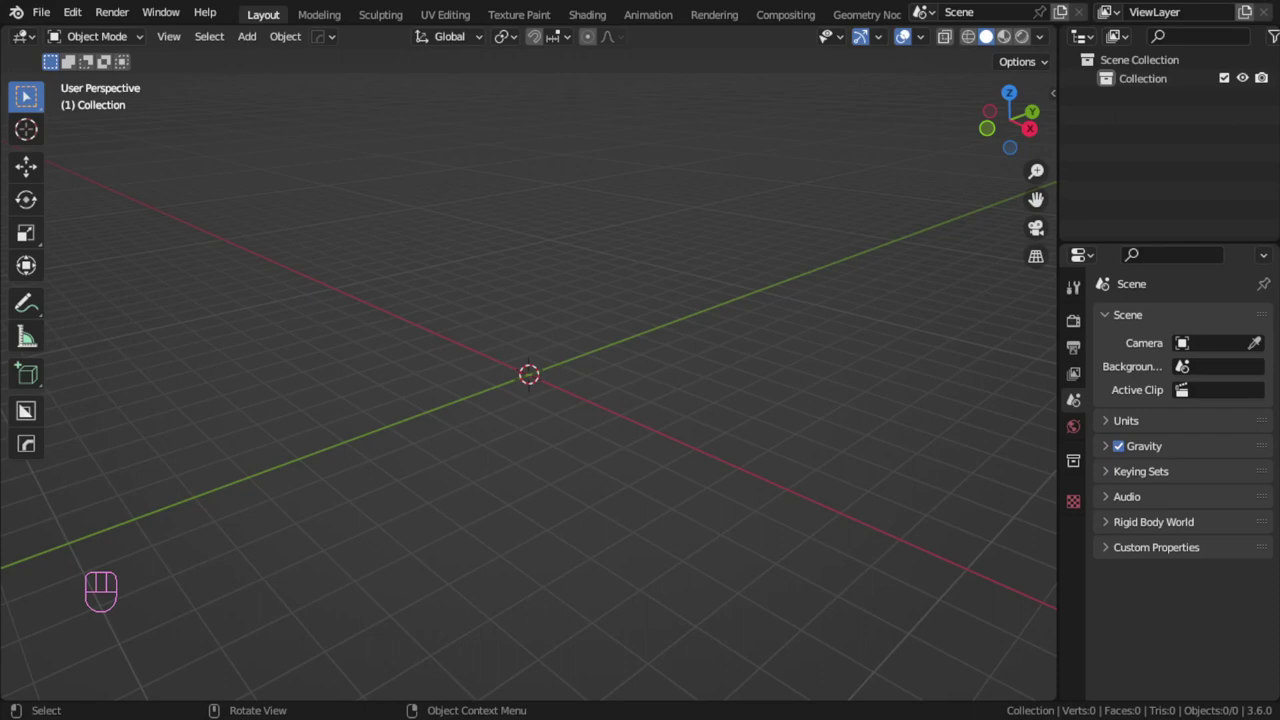
# Start the Scalable Vector Graphics (.svg) import from the File menu.
pyautogui.click(674, 249)
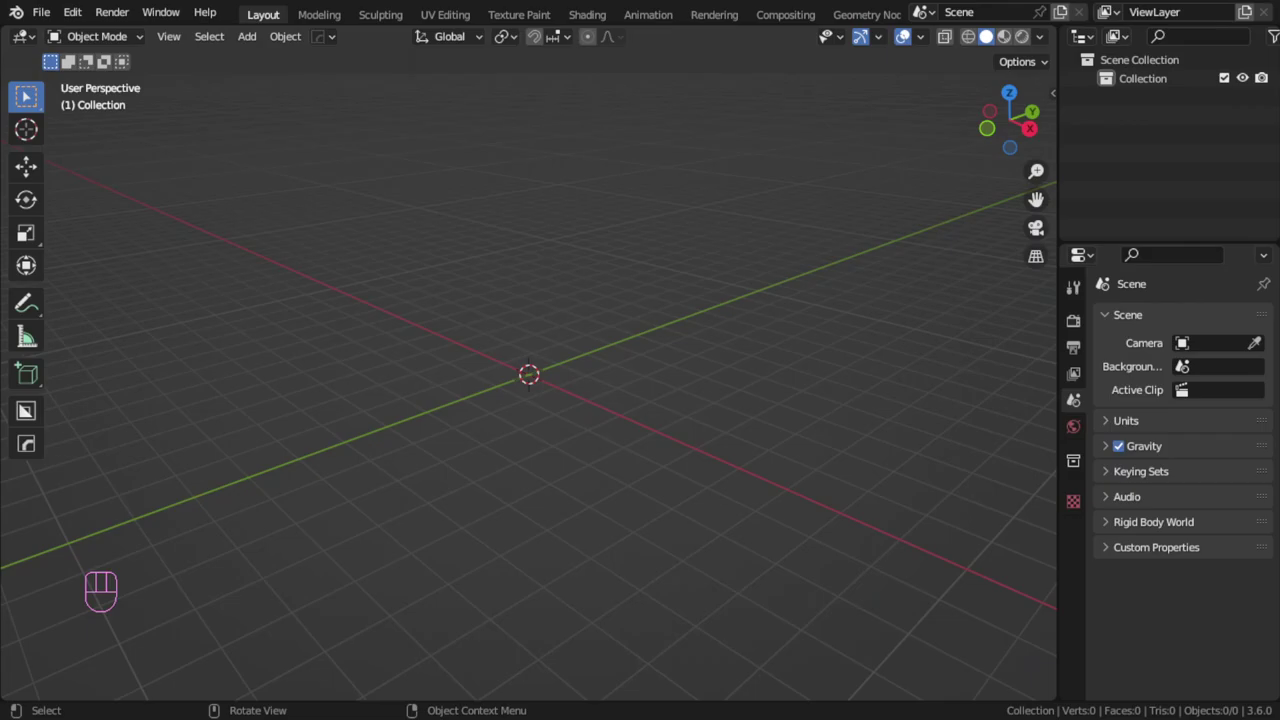
pyautogui.click(523, 472)
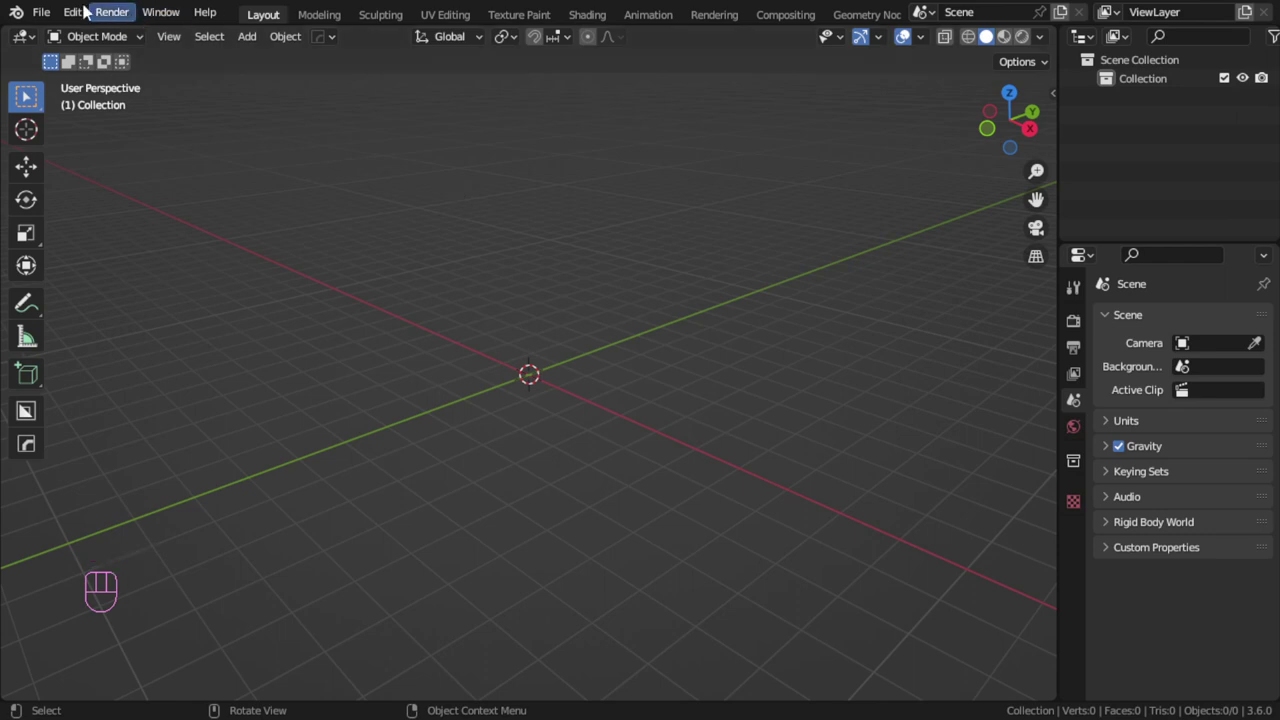
# Import the WhatsApp bubble chat SVG from the ref folder and view it from the top.
pyautogui.moveTo(907, 33); pyautogui.dragTo(908, 31)
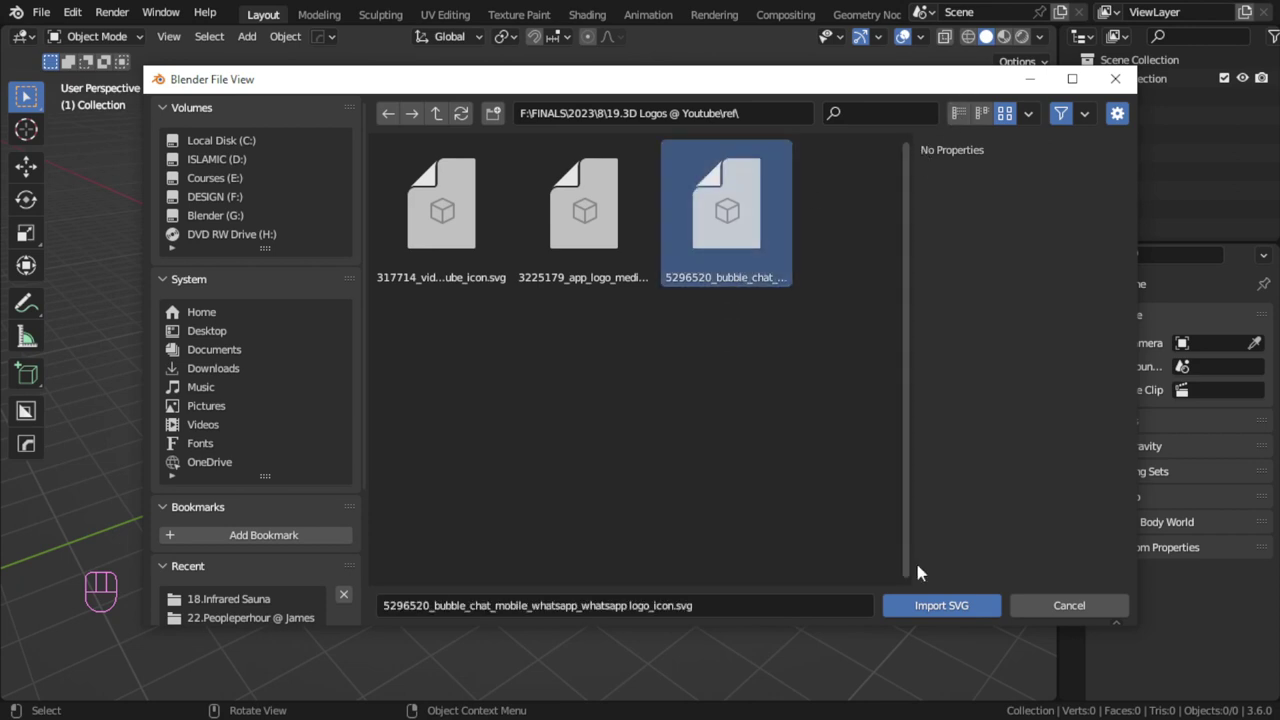
pyautogui.press('KP_Decimal')
pyautogui.press('a')
pyautogui.press('KP_Decimal')
pyautogui.moveTo(621, 423); pyautogui.dragTo(675, 459)
pyautogui.click(703, 449)
pyautogui.press('KP_7')
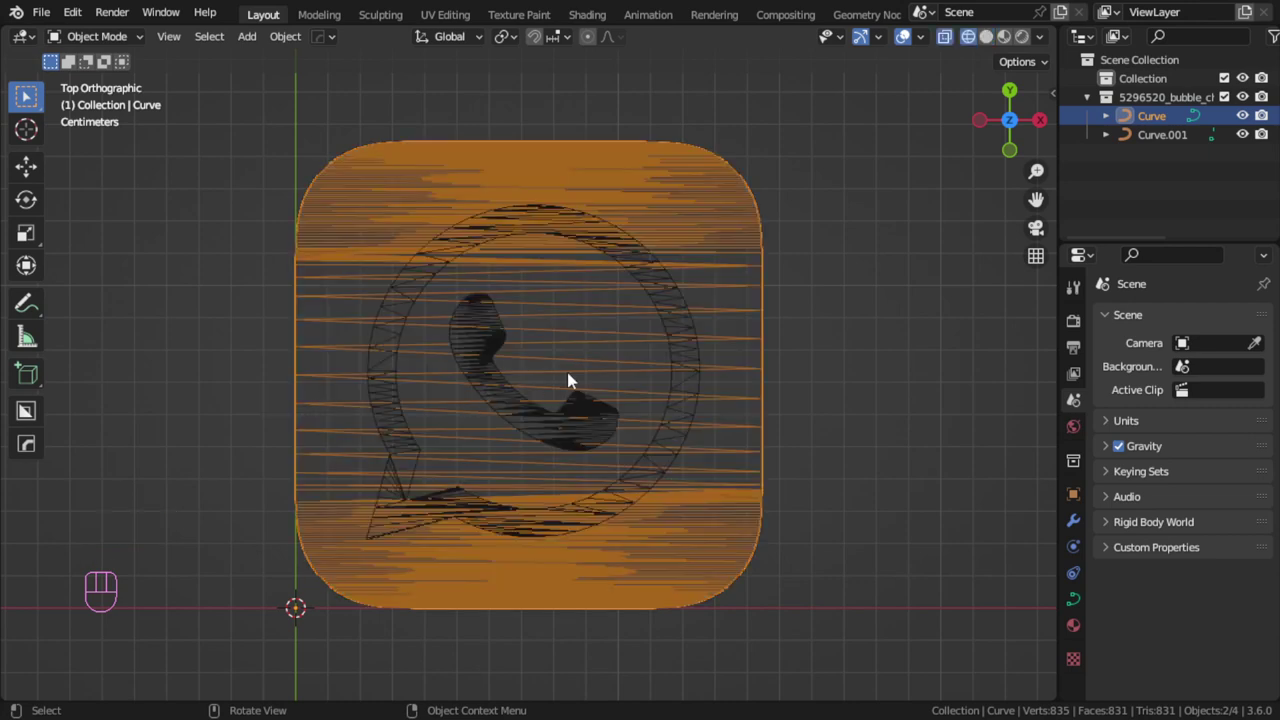
# Inspect the logo outline and rounded tile curves, orbiting to see the tile at an angle.
pyautogui.click(665, 333)
pyautogui.press('z')
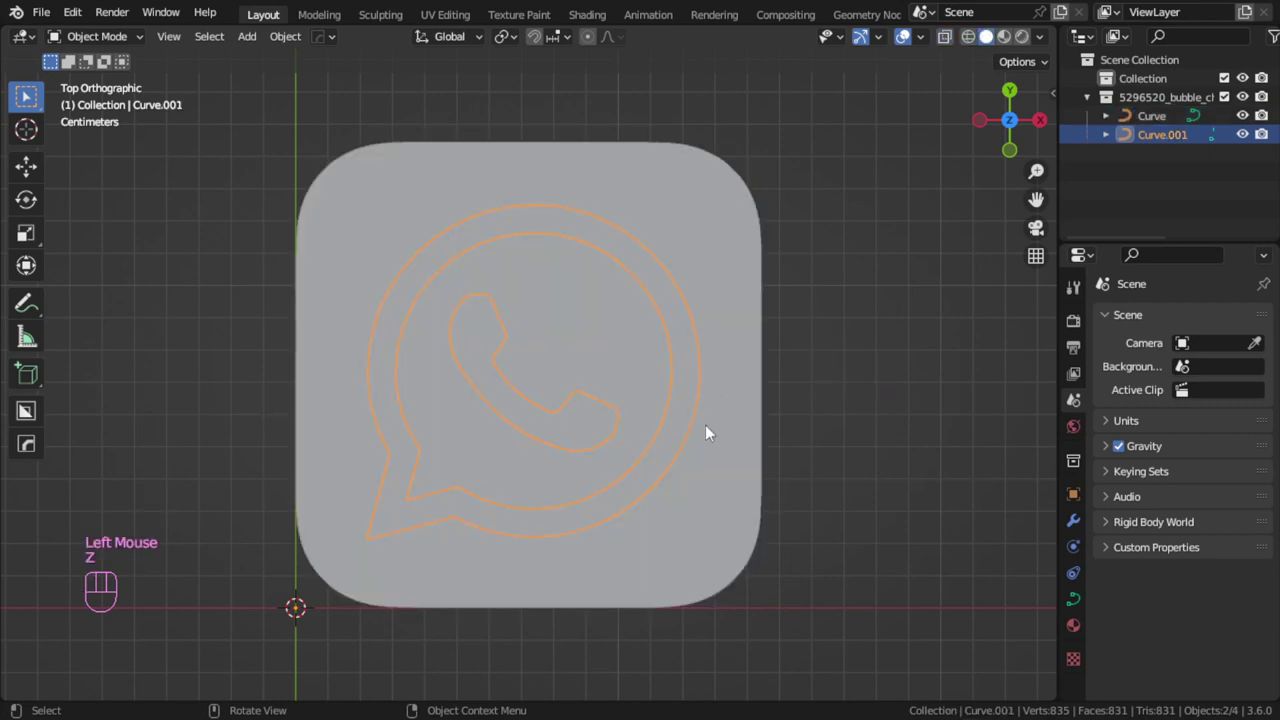
pyautogui.click(730, 388)
pyautogui.press('z')
pyautogui.moveTo(648, 364); pyautogui.dragTo(624, 318)
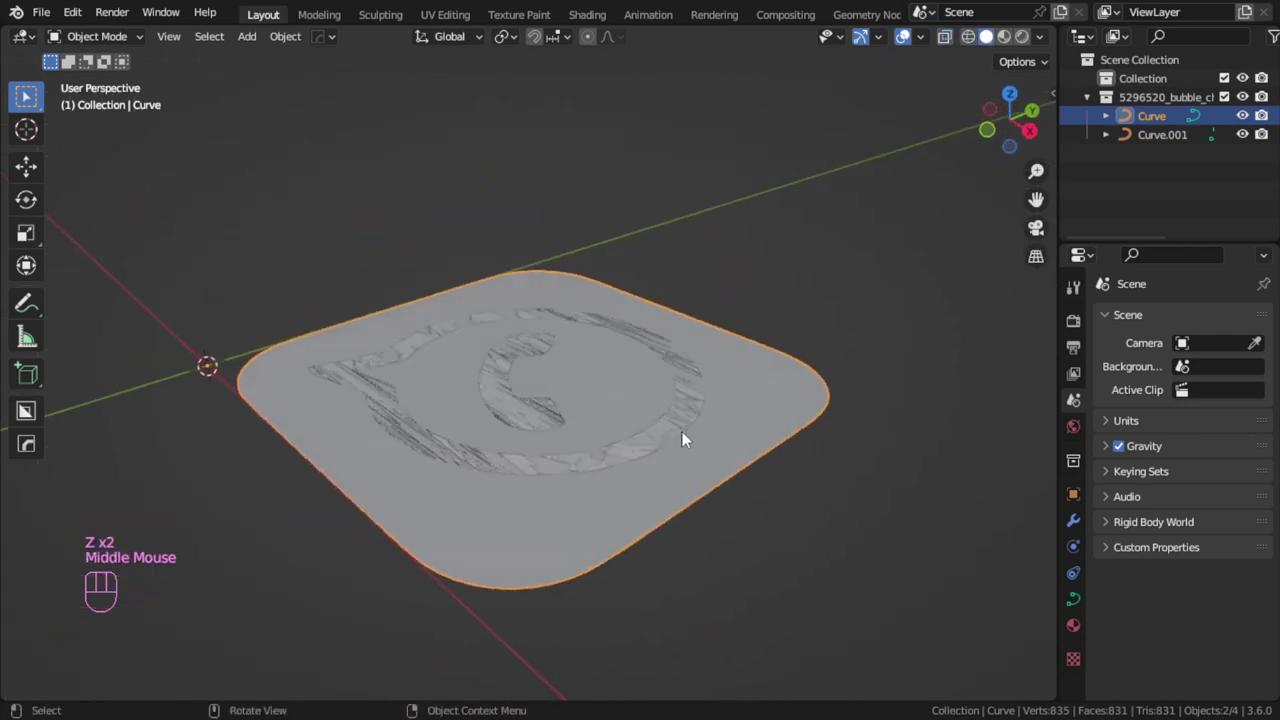
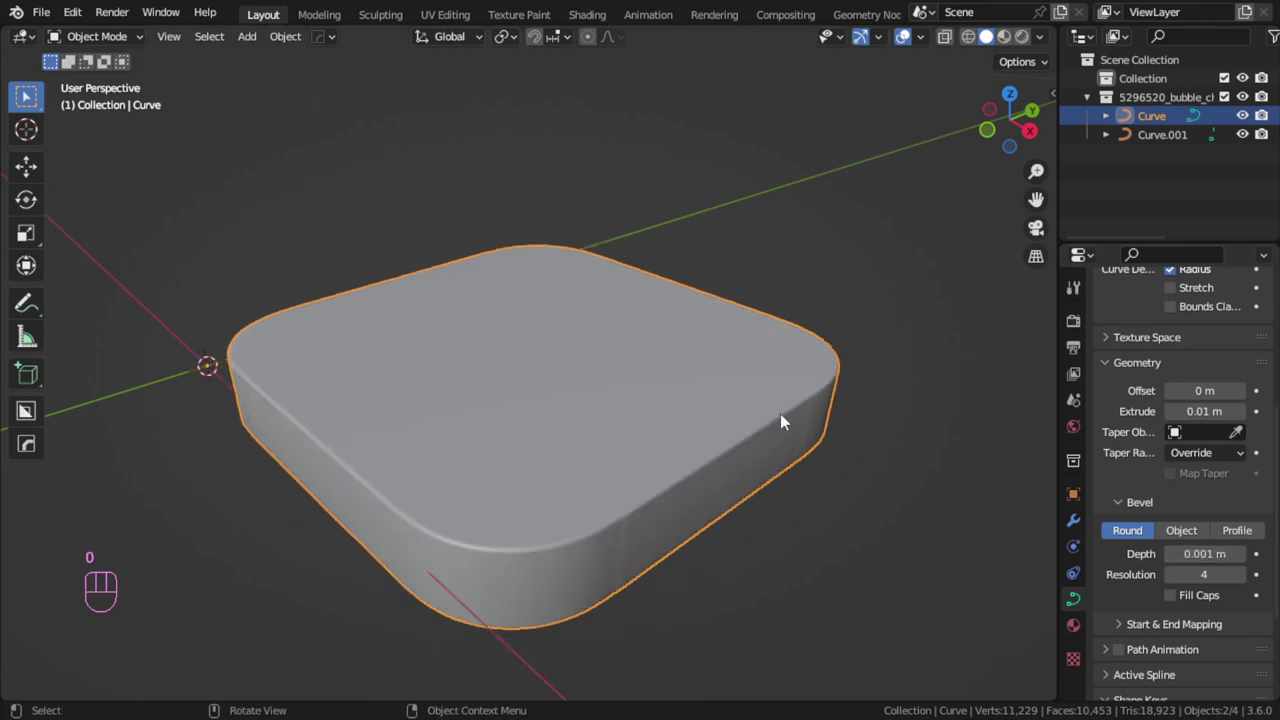
# Extrude the logo curve 0.02 m so it rises above the tile surface.
pyautogui.click(1165, 141)
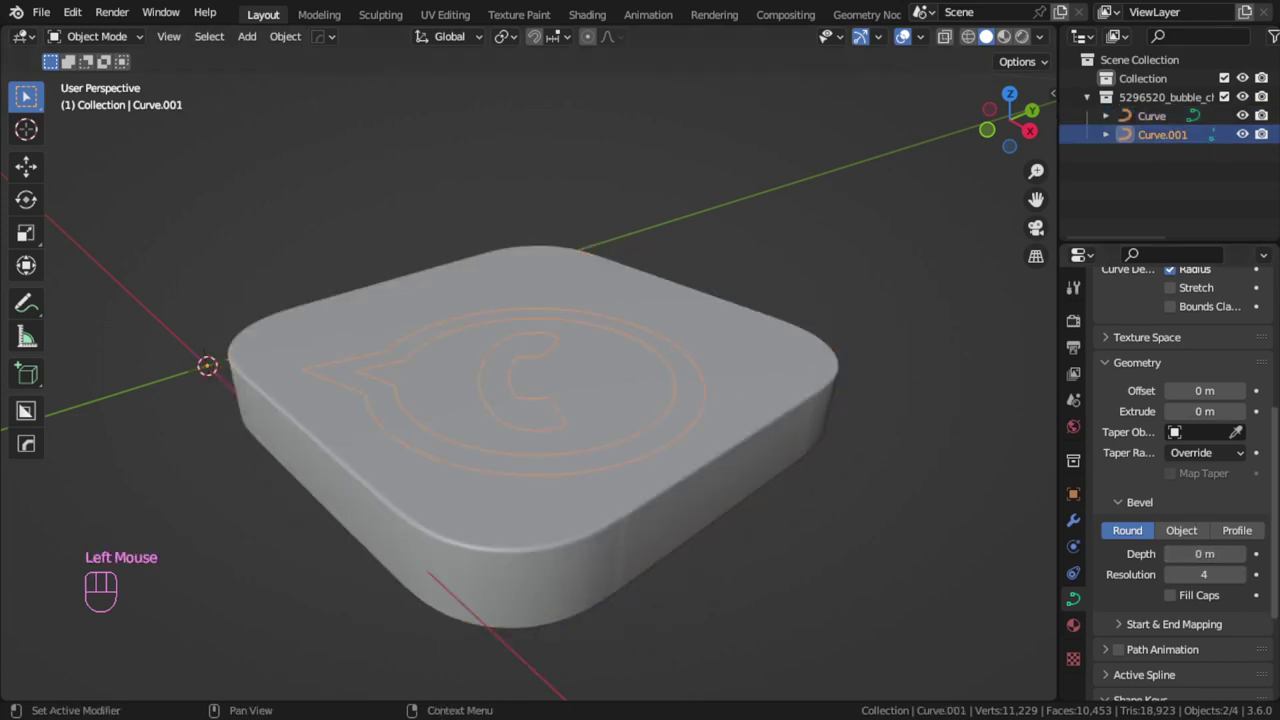
pyautogui.click(1245, 416)
pyautogui.click(1245, 416)
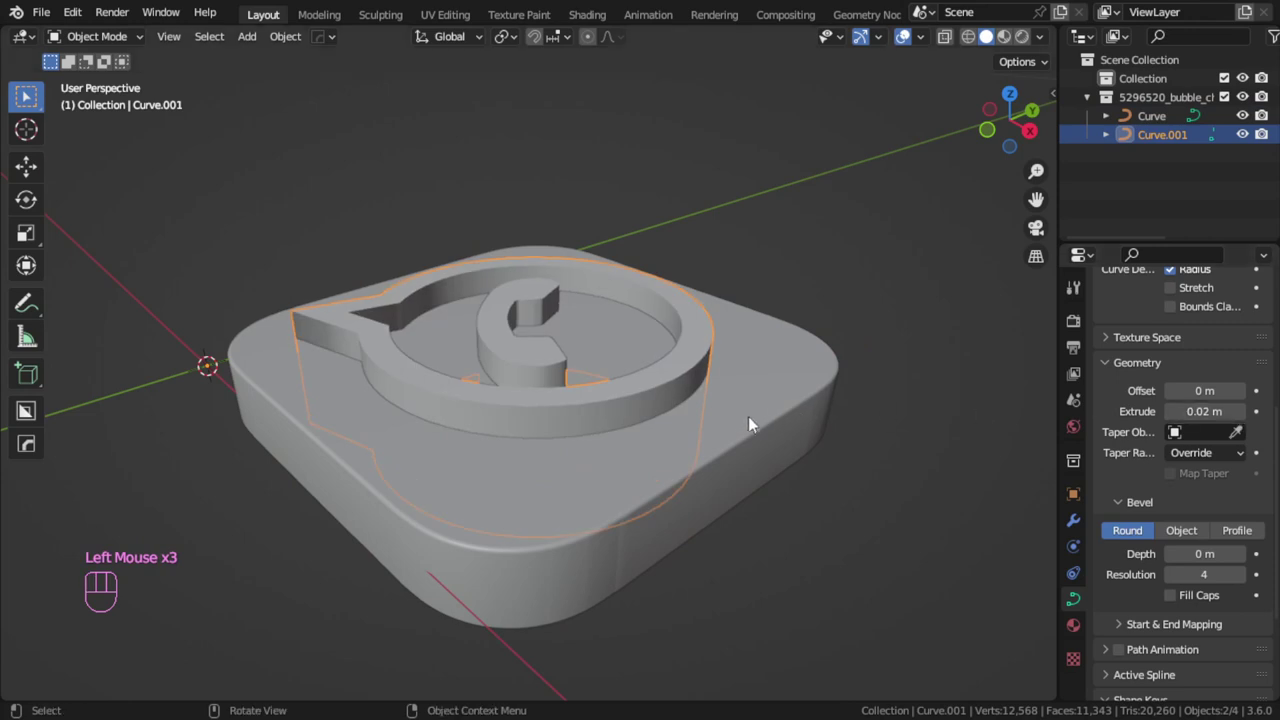
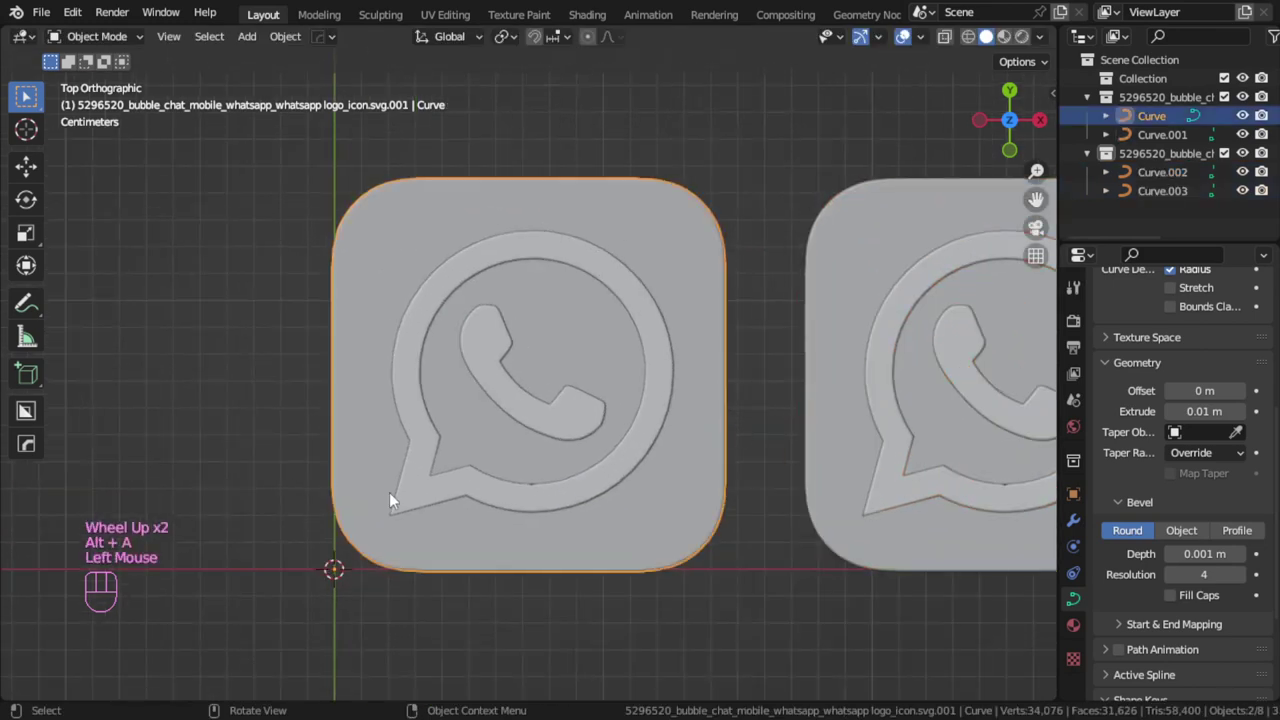
# Give the tile a new green material with metallic 0, roughness 0.2 and specular 0.7.
pyautogui.doubleClick(1083, 633)
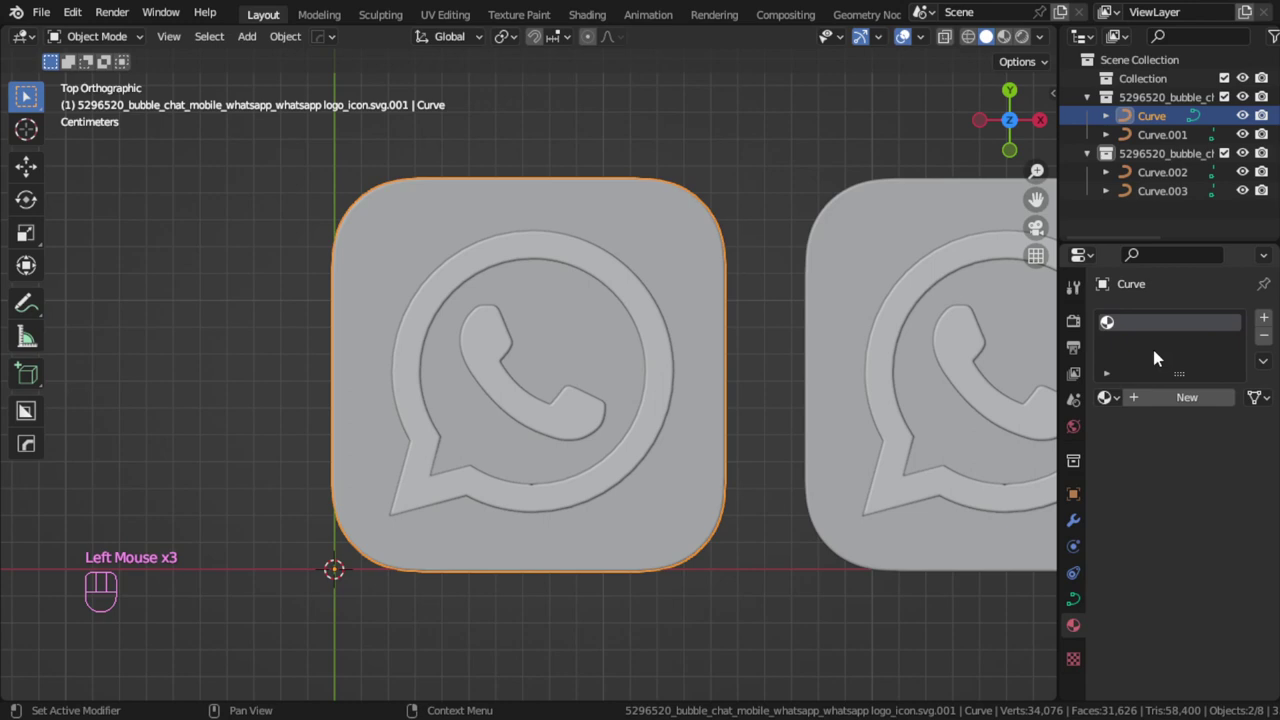
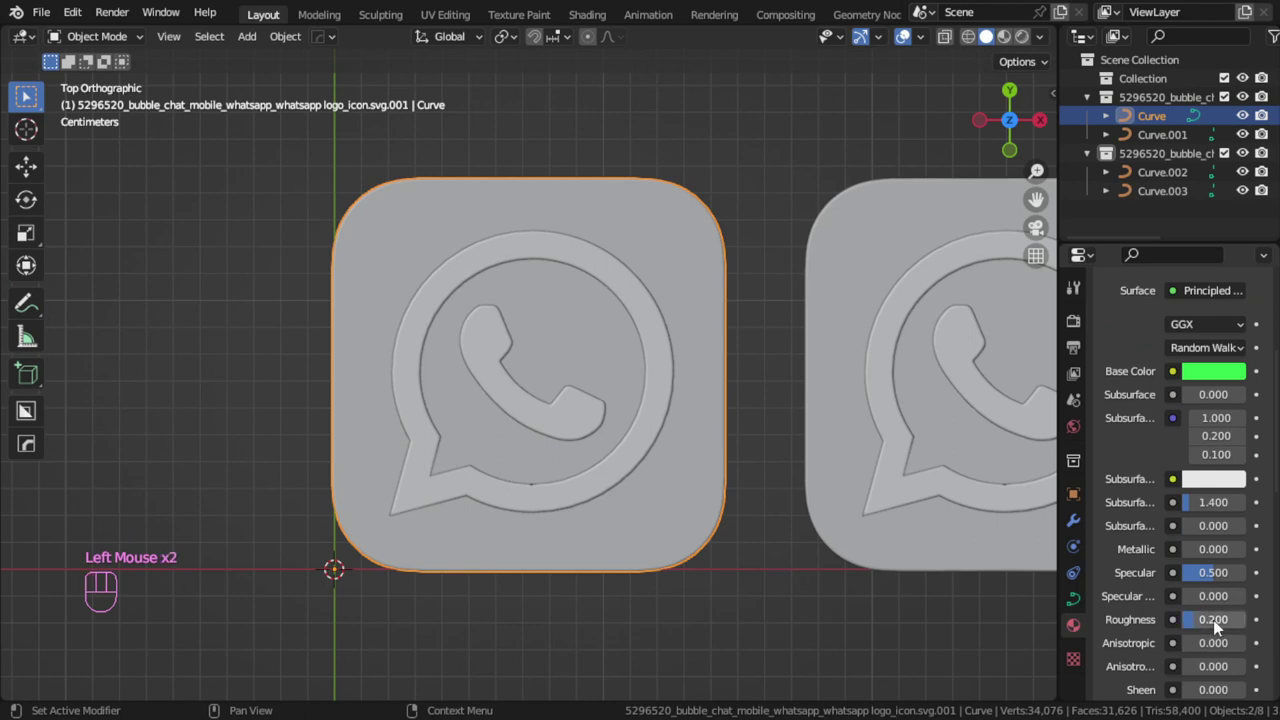
pyautogui.moveTo(1219, 579); pyautogui.dragTo(1222, 575)
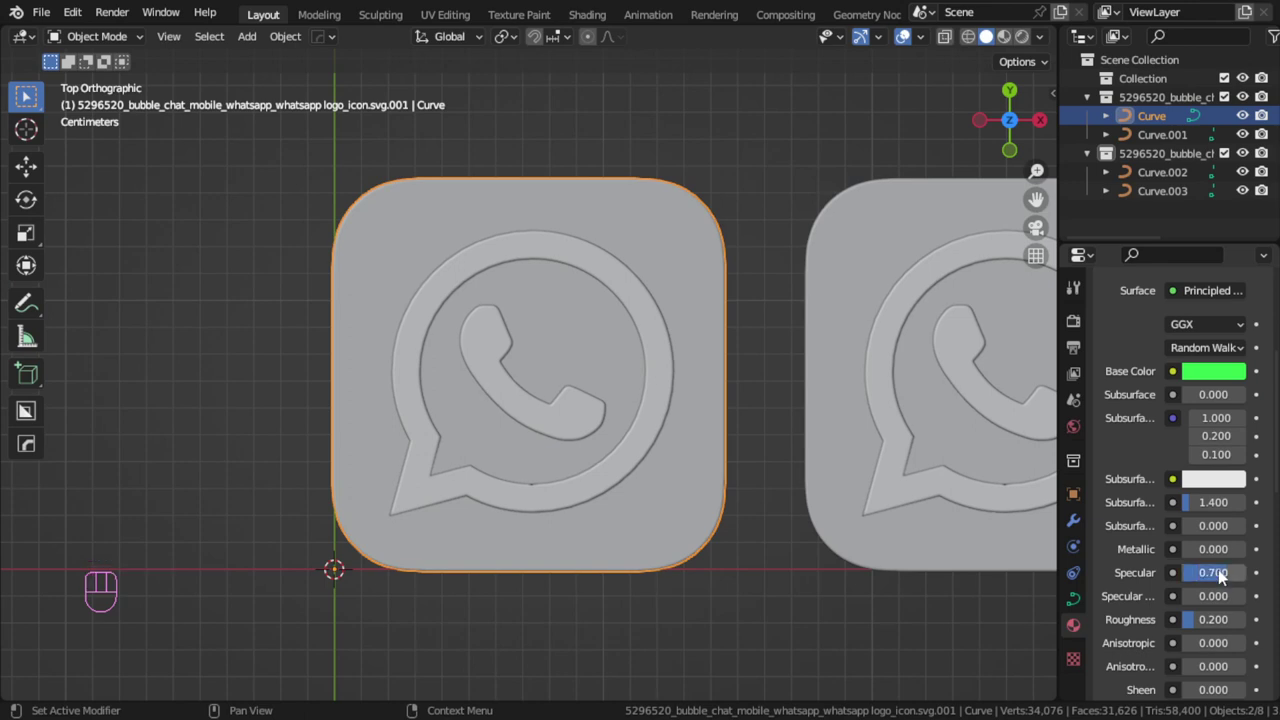
pyautogui.click(671, 392)
pyautogui.scroll(3)
pyautogui.moveTo(1234, 408); pyautogui.dragTo(1220, 405)
pyautogui.moveTo(1117, 402); pyautogui.dragTo(1088, 431)
# Select the first icon's logo and bring up its base colour picker.
pyautogui.click(1171, 399)
pyautogui.click(1219, 598)
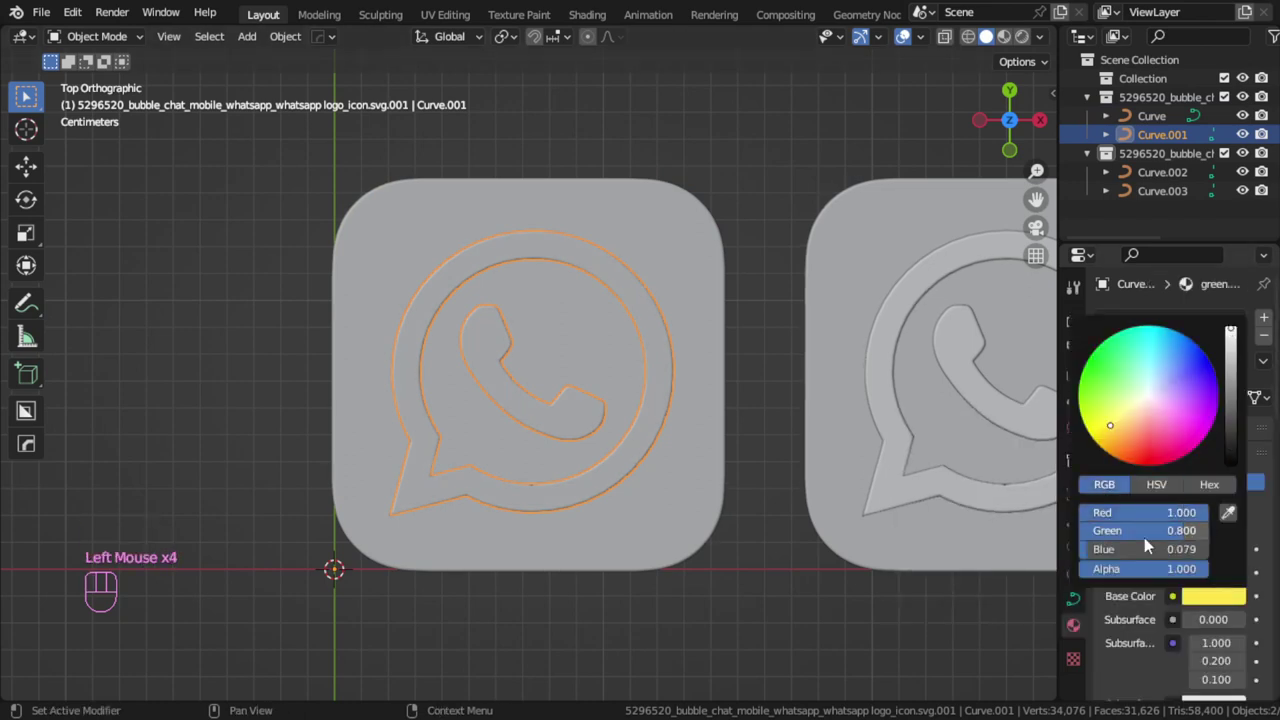
# Make the first logo's material white and check the green tile with white logo.
pyautogui.press('alt+a')
pyautogui.scroll(-3)
pyautogui.click(594, 462)
pyautogui.scroll(3)
pyautogui.moveTo(744, 449); pyautogui.dragTo(725, 356)
pyautogui.scroll(3)
pyautogui.click(619, 386)
# Extrude the second icon's logo 0.02 m and lower it through its tile, viewed from the side.
pyautogui.press('g')
pyautogui.press('alt+a')
pyautogui.scroll(-3)
pyautogui.moveTo(731, 459); pyautogui.dragTo(764, 516)
pyautogui.moveTo(728, 431); pyautogui.dragTo(695, 429)
pyautogui.click(759, 324)
pyautogui.moveTo(850, 381); pyautogui.dragTo(864, 360)
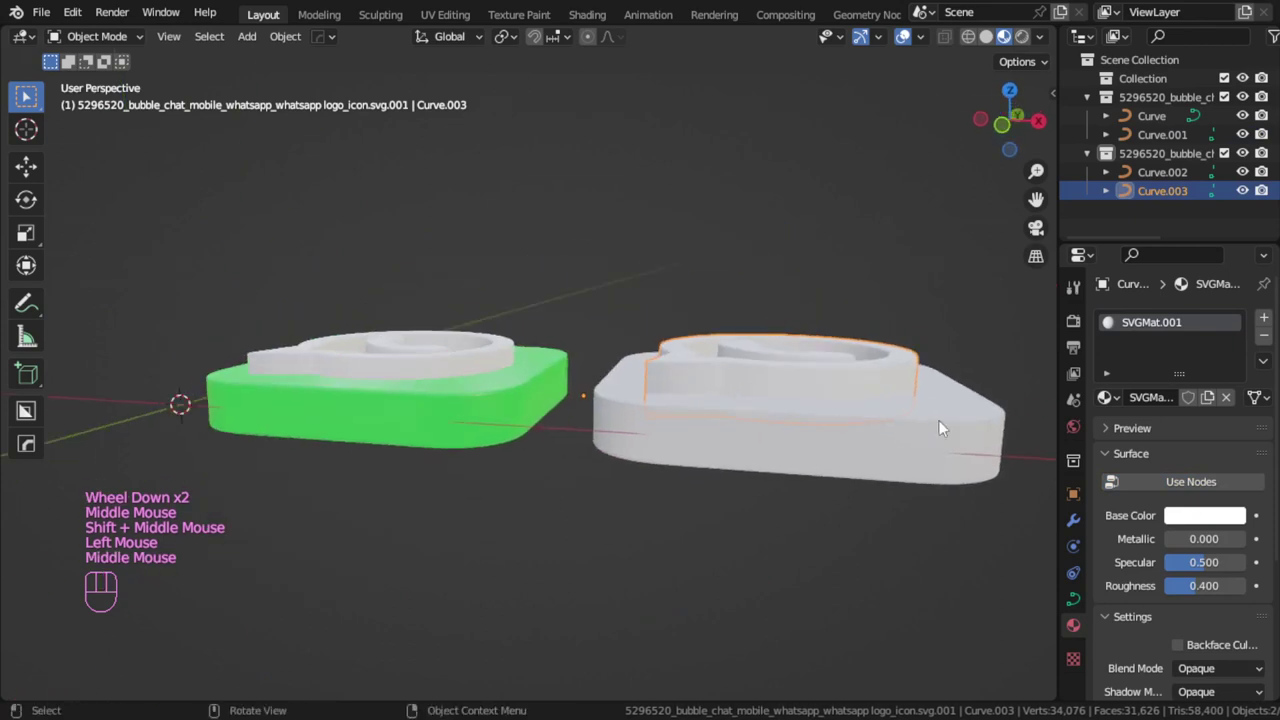
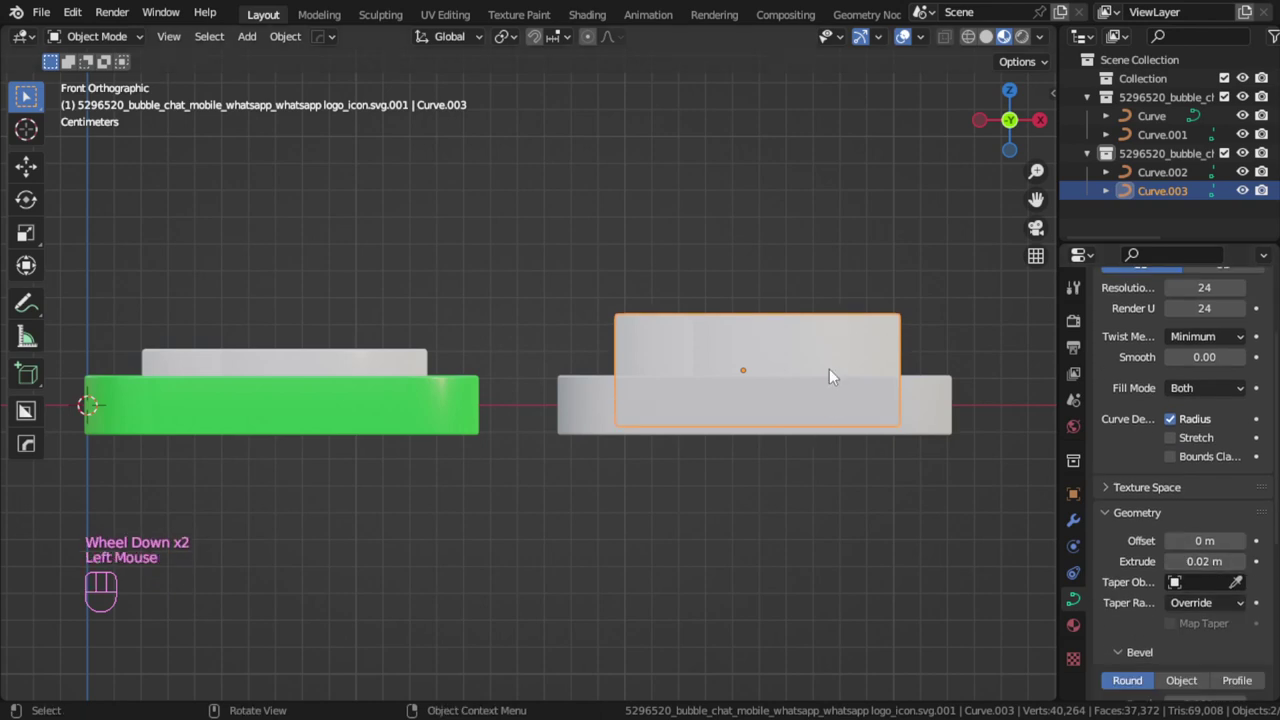
# Convert the second icon's tile and logo curves to meshes.
pyautogui.press('g')
pyautogui.press('z')
pyautogui.moveTo(873, 466); pyautogui.dragTo(901, 505)
pyautogui.click(925, 504)
pyautogui.moveTo(836, 467); pyautogui.dragTo(778, 451)
pyautogui.moveTo(734, 424); pyautogui.dragTo(749, 421)
# Add a Boolean modifier set to Difference, Exact to the second tile.
pyautogui.click(720, 389)
pyautogui.moveTo(720, 389); pyautogui.dragTo(826, 386)
pyautogui.click(785, 442)
pyautogui.moveTo(1081, 517); pyautogui.dragTo(1085, 502)
pyautogui.moveTo(1168, 326); pyautogui.dragTo(947, 414)
pyautogui.click(1250, 426)
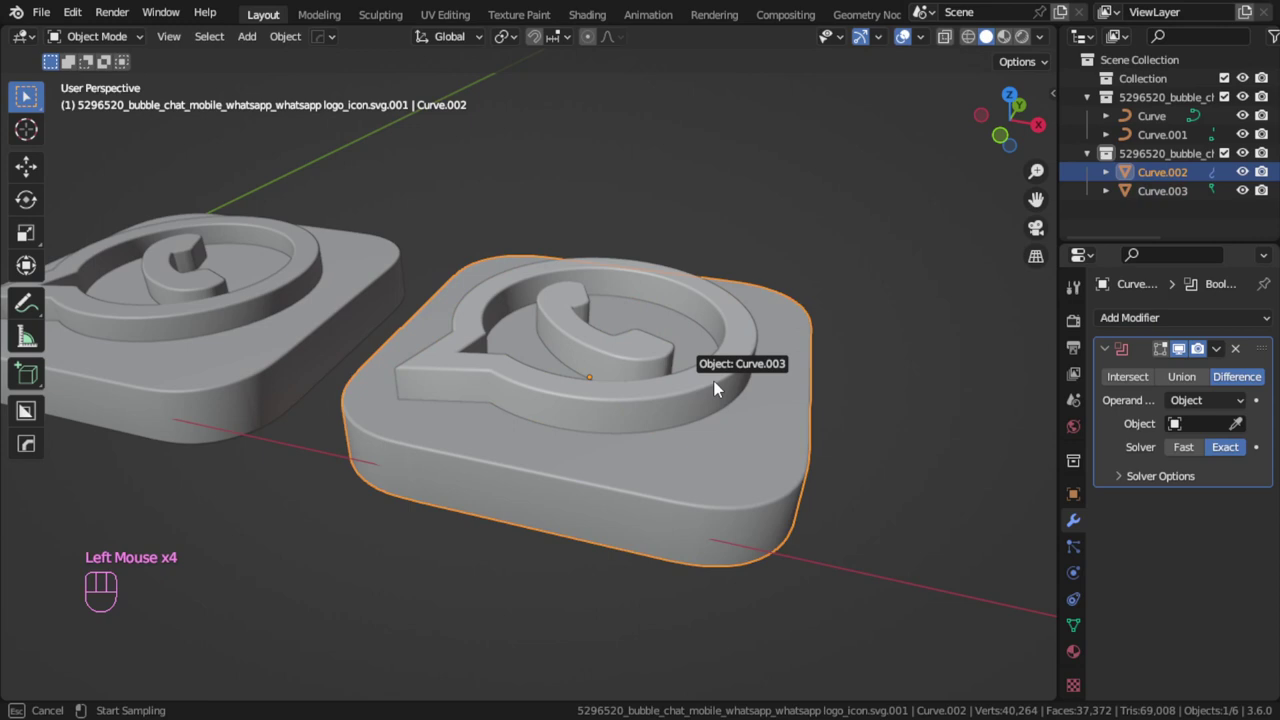
# Pick Curve.003 as the boolean cutter, hide it and inspect the logo recess in the tile.
pyautogui.click(698, 388)
pyautogui.press('h')
pyautogui.moveTo(693, 424); pyautogui.dragTo(704, 423)
pyautogui.click(705, 419)
pyautogui.press('KP_7')
pyautogui.scroll(3)
pyautogui.press('z')
pyautogui.scroll(-3)
pyautogui.press('z')
pyautogui.press('alt+a')
pyautogui.moveTo(759, 370); pyautogui.dragTo(722, 307)
pyautogui.click(723, 410)
pyautogui.moveTo(653, 408); pyautogui.dragTo(668, 411)
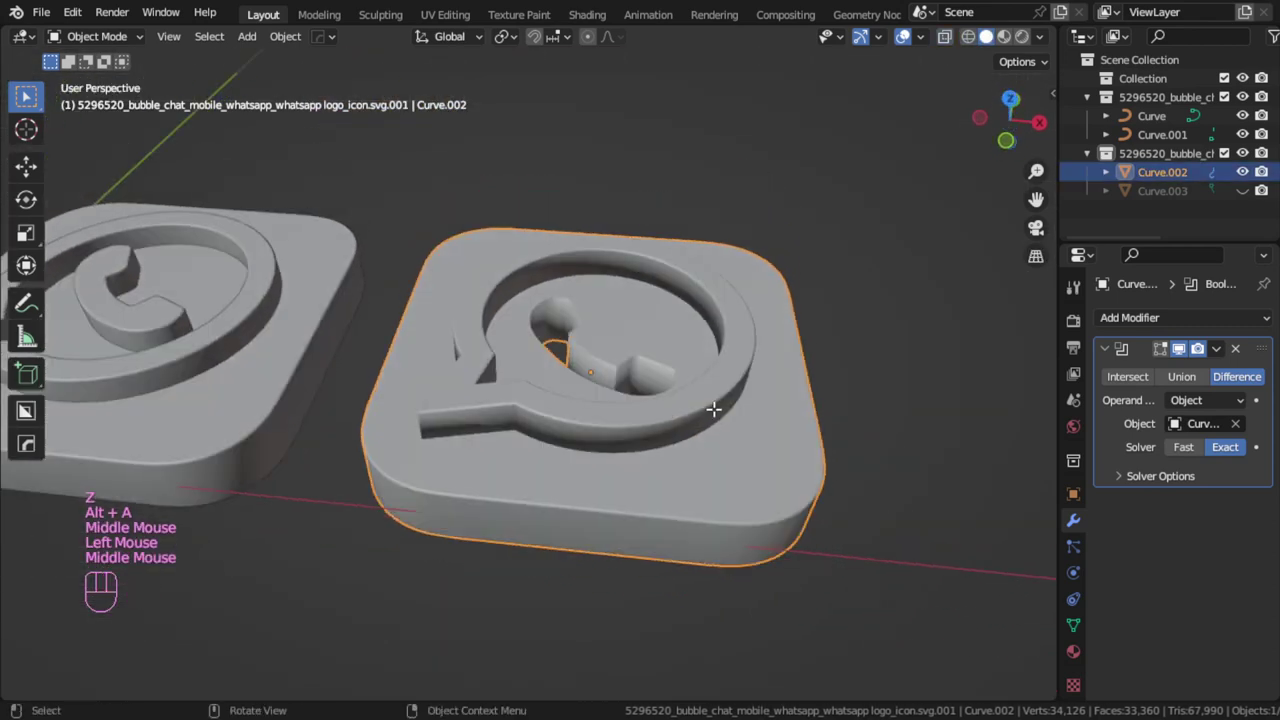
# Compare the Fast solver result, return to Exact and unhide the logo object.
pyautogui.press('Tab')
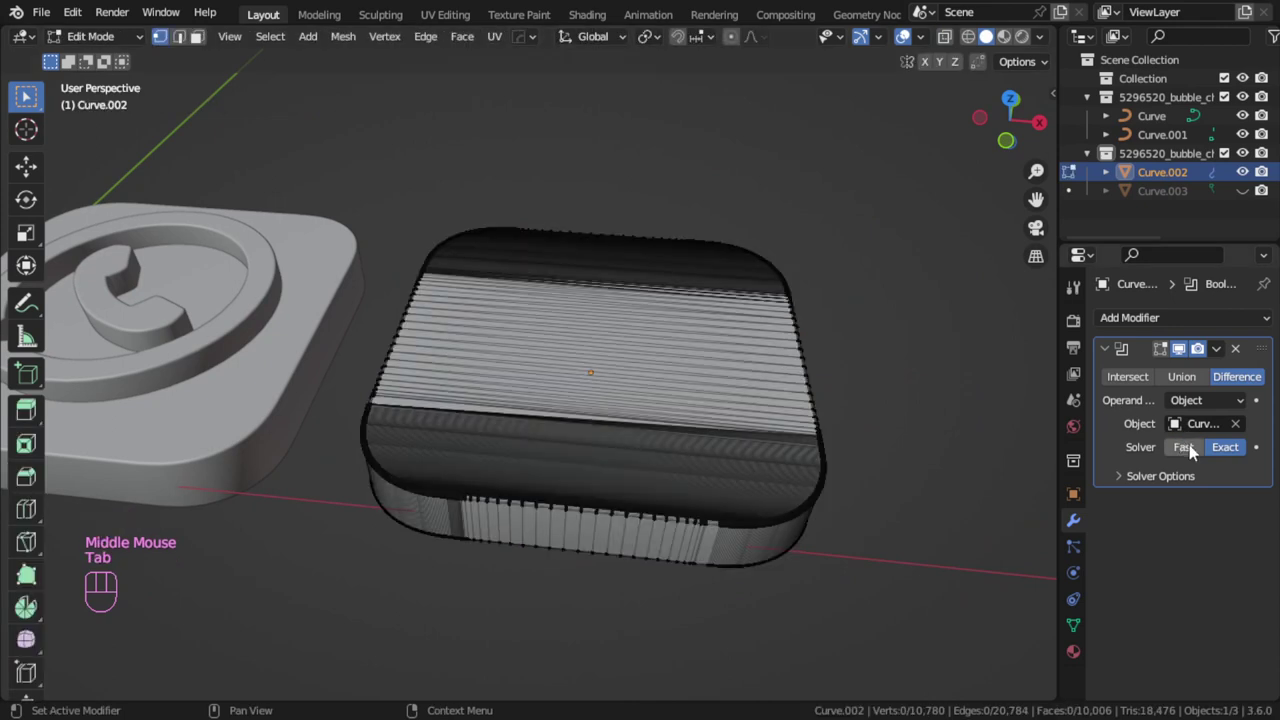
pyautogui.click(1191, 452)
pyautogui.press('Tab')
pyautogui.moveTo(686, 449); pyautogui.dragTo(672, 407)
pyautogui.moveTo(641, 348); pyautogui.dragTo(903, 409)
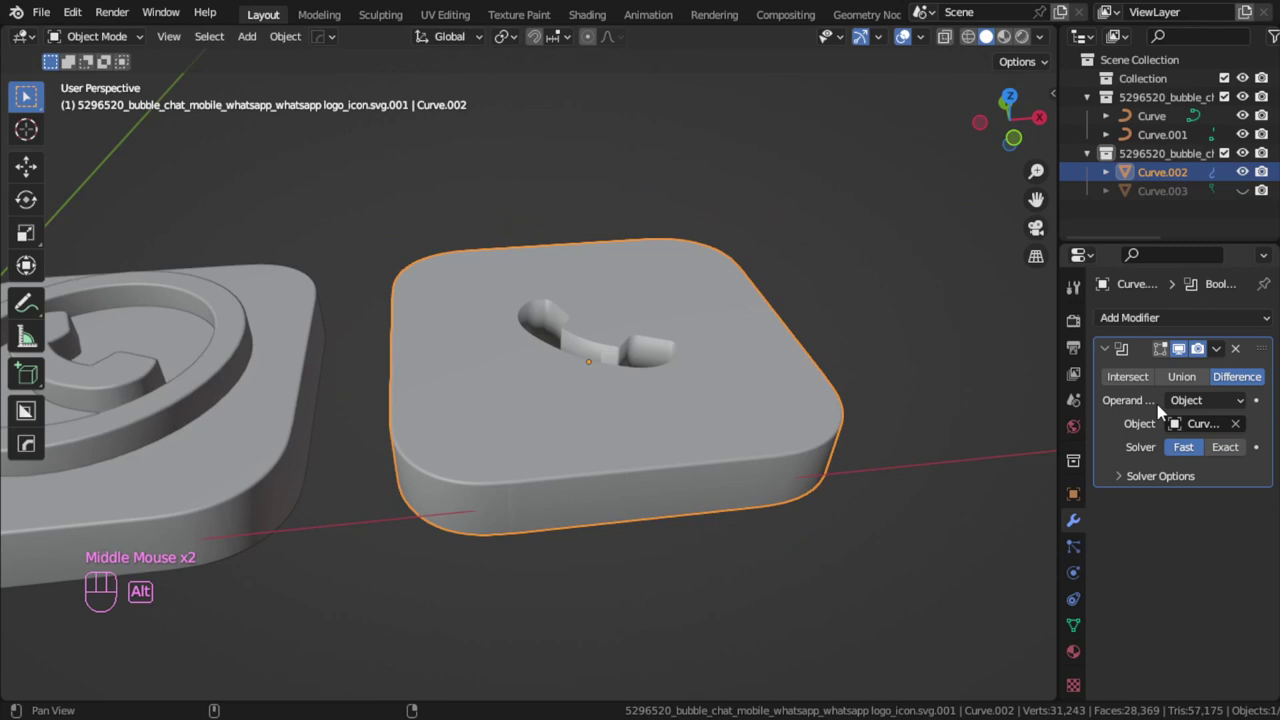
pyautogui.click(700, 485)
pyautogui.middleClick(700, 484)
pyautogui.moveTo(709, 456); pyautogui.dragTo(709, 357)
pyautogui.click(732, 372)
pyautogui.click(1249, 195)
pyautogui.click(745, 371)
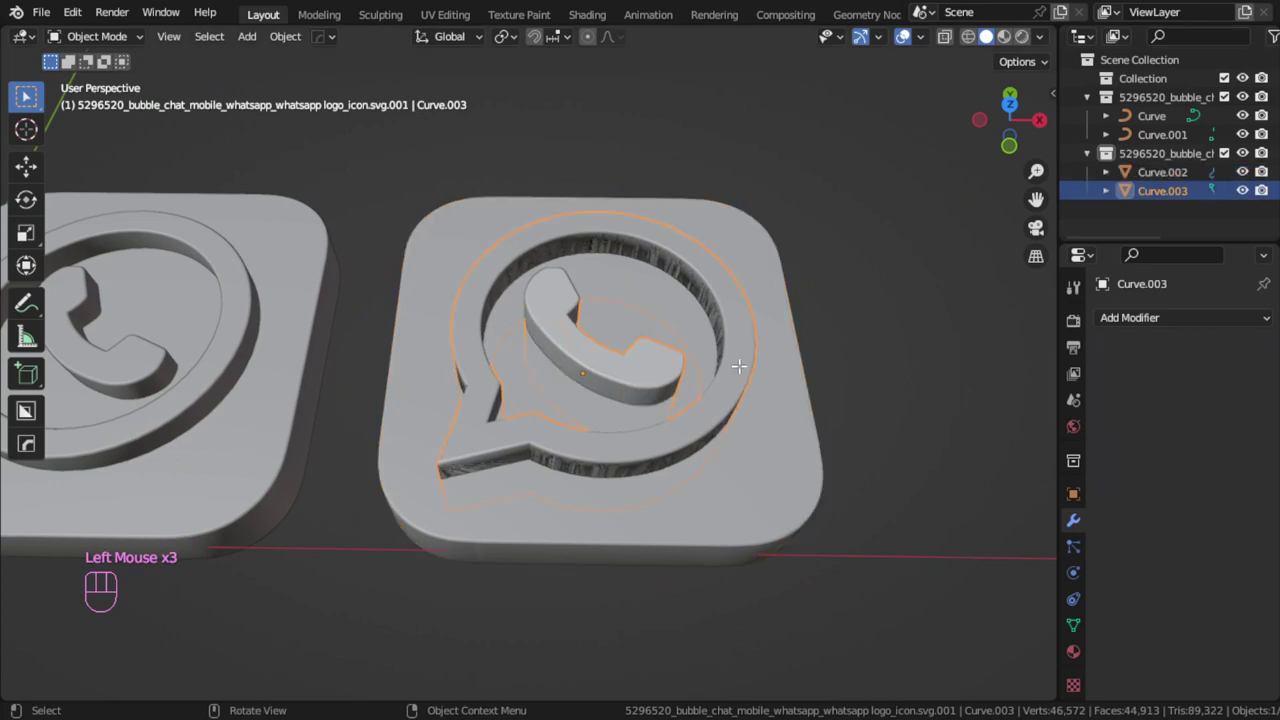
# Merge all of the logo mesh's vertices by distance to clean overlaps.
pyautogui.press('Tab')
pyautogui.press('a')
pyautogui.press('m')
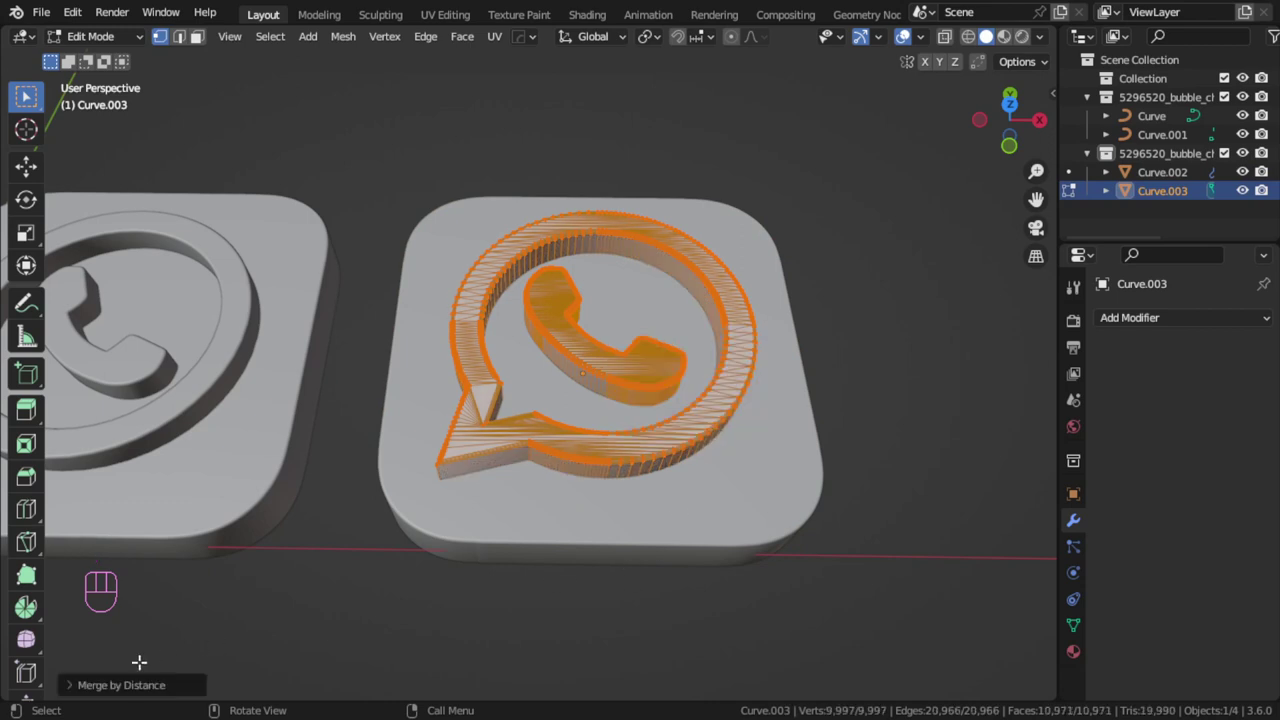
pyautogui.click(133, 685)
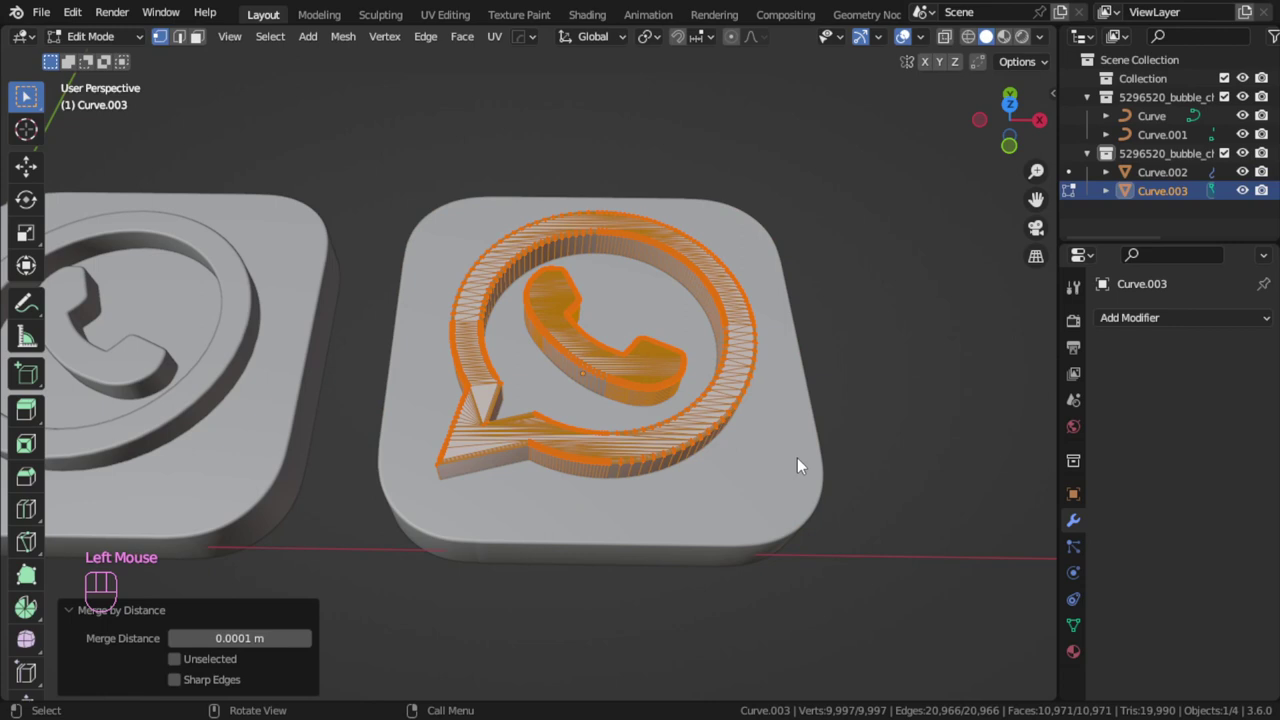
pyautogui.press('Tab')
# Hide the cutter logo so the second tile shows a clean logo-shaped recess.
pyautogui.click(803, 463)
pyautogui.click(734, 407)
pyautogui.press('h')
pyautogui.moveTo(732, 463); pyautogui.dragTo(727, 384)
pyautogui.click(787, 399)
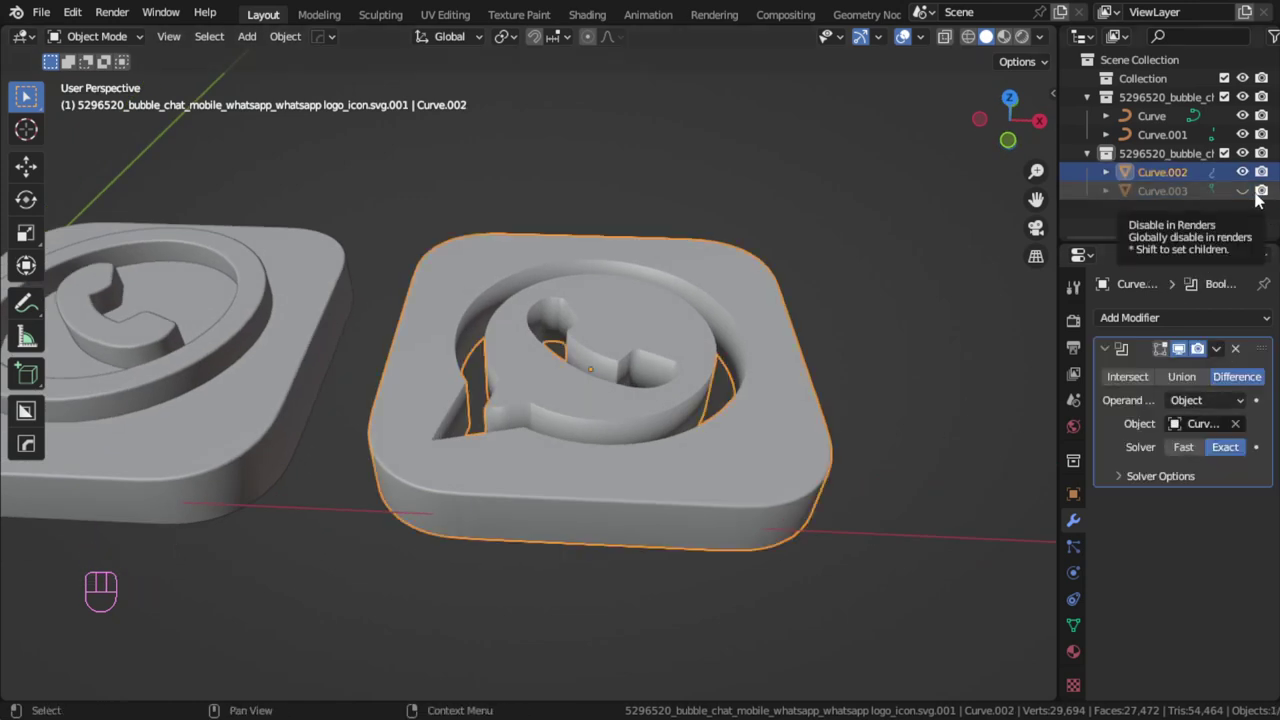
# Parent Curve.003 to the cut tile Curve.002 (Ctrl+P Object) and hide it again.
pyautogui.press('alt+h')
pyautogui.click(731, 379)
pyautogui.click(793, 438)
pyautogui.press('ctrl+p')
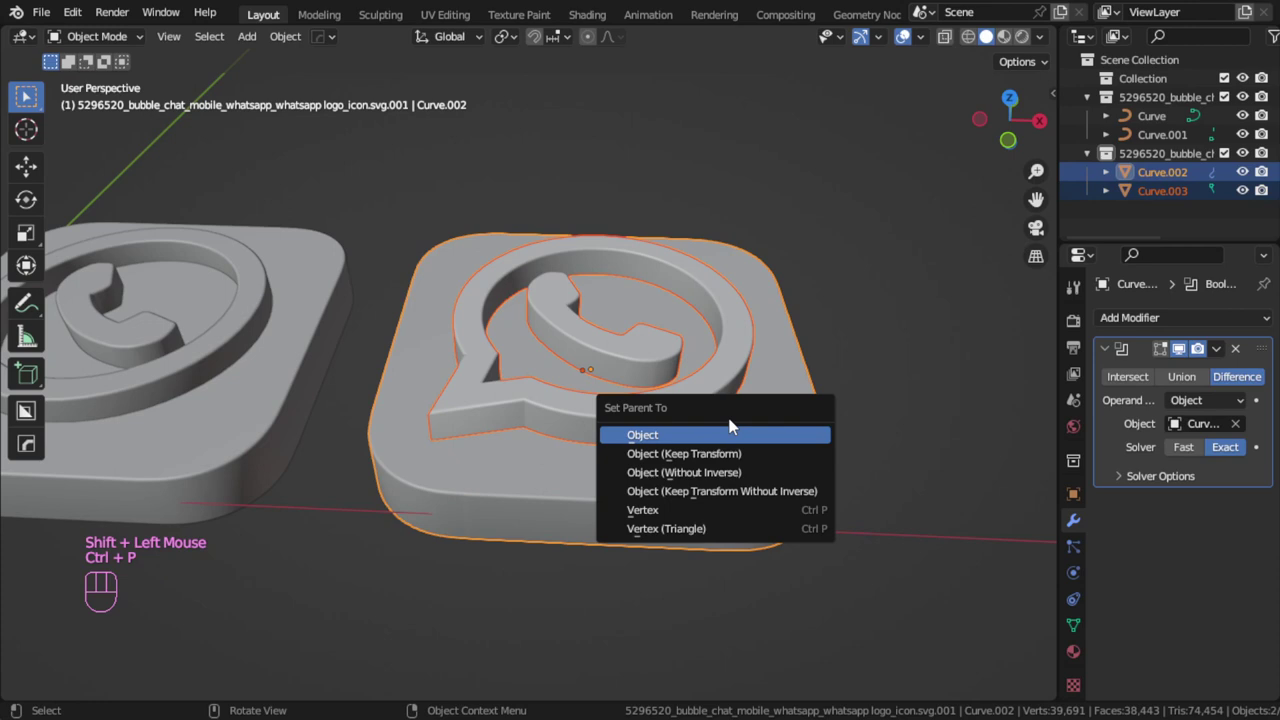
pyautogui.click(719, 383)
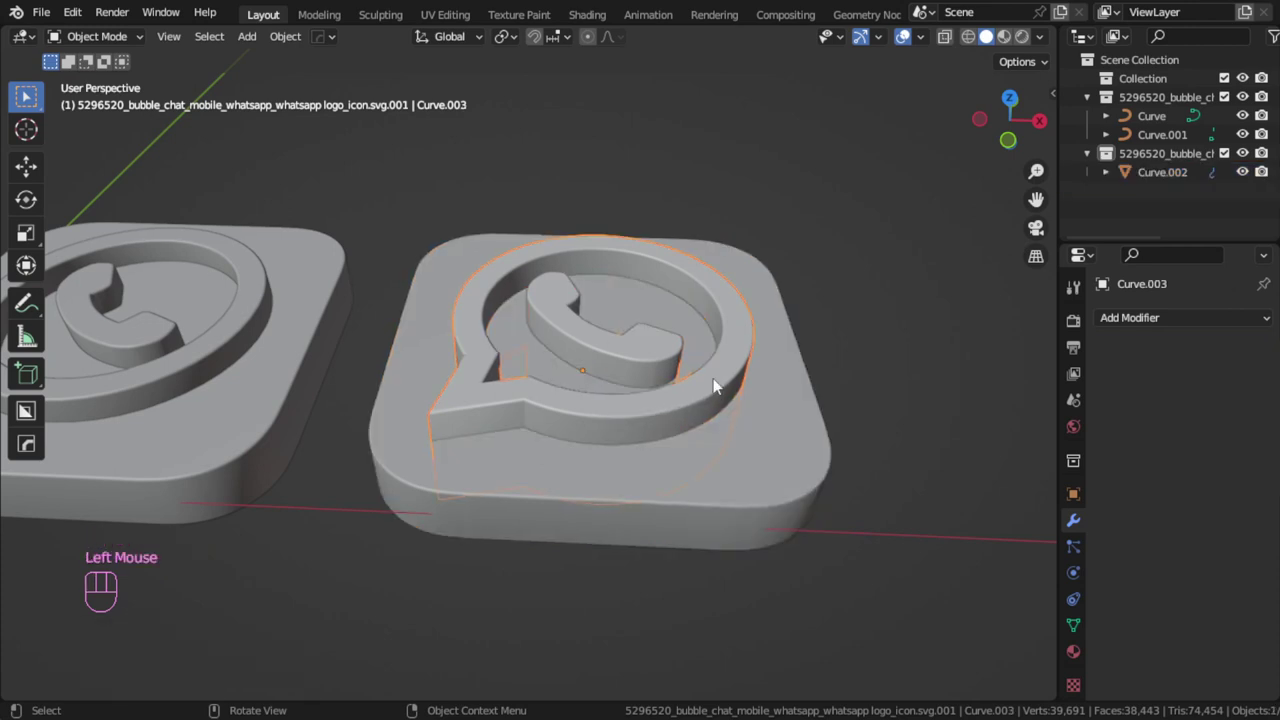
pyautogui.click(1106, 171)
pyautogui.click(1256, 230)
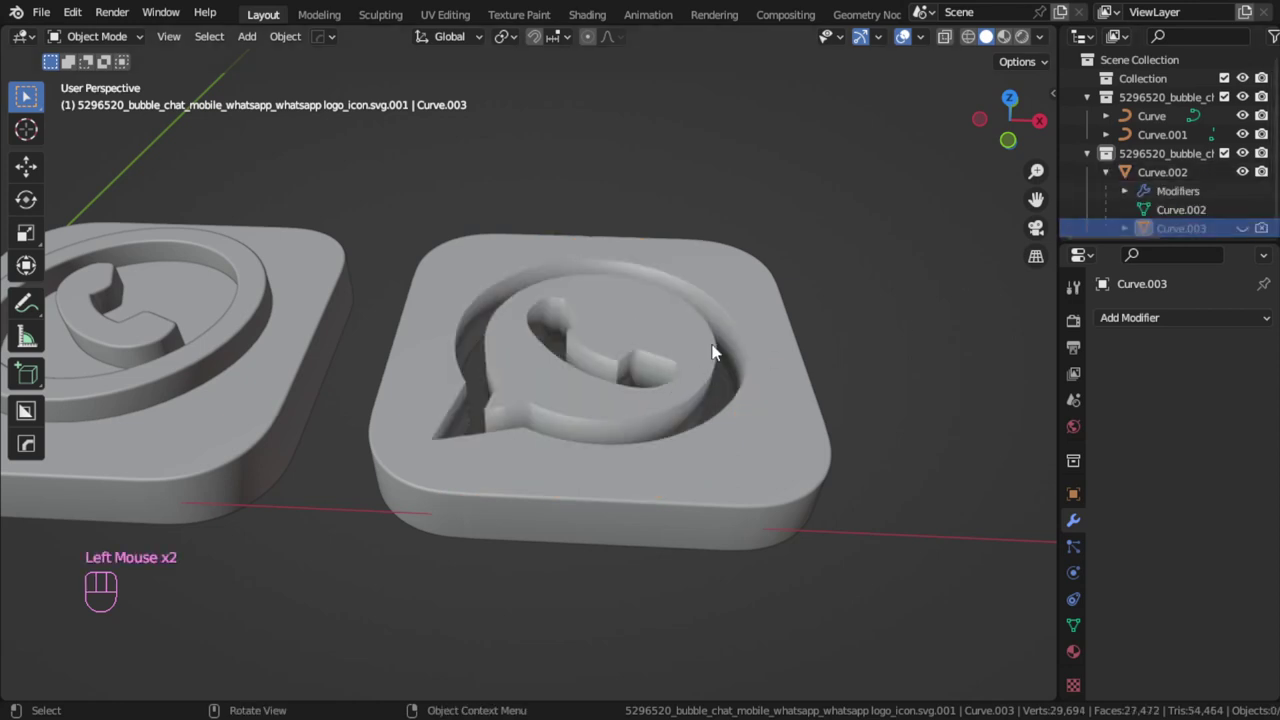
# Switch the viewport to Material Preview while orbiting around both icons.
pyautogui.middleClick(702, 436)
pyautogui.click(660, 358)
pyautogui.moveTo(704, 375); pyautogui.dragTo(1004, 464)
pyautogui.moveTo(1076, 652); pyautogui.dragTo(1091, 635)
pyautogui.moveTo(1122, 402); pyautogui.dragTo(842, 392)
pyautogui.scroll(-3)
pyautogui.press('alt+a')
# Give both tiles a 'green' material with a bright green Base Color.
pyautogui.moveTo(808, 436); pyautogui.dragTo(869, 339)
pyautogui.click(1016, 42)
pyautogui.moveTo(705, 349); pyautogui.dragTo(668, 444)
pyautogui.middleClick(720, 398)
pyautogui.moveTo(774, 358); pyautogui.dragTo(787, 312)
pyautogui.moveTo(728, 341); pyautogui.dragTo(763, 358)
# Give the raised logo a white material and inspect both icons together.
pyautogui.moveTo(767, 307); pyautogui.dragTo(670, 411)
pyautogui.middleClick(641, 390)
pyautogui.moveTo(643, 332); pyautogui.dragTo(643, 442)
pyautogui.moveTo(638, 426); pyautogui.dragTo(578, 308)
pyautogui.scroll(3)
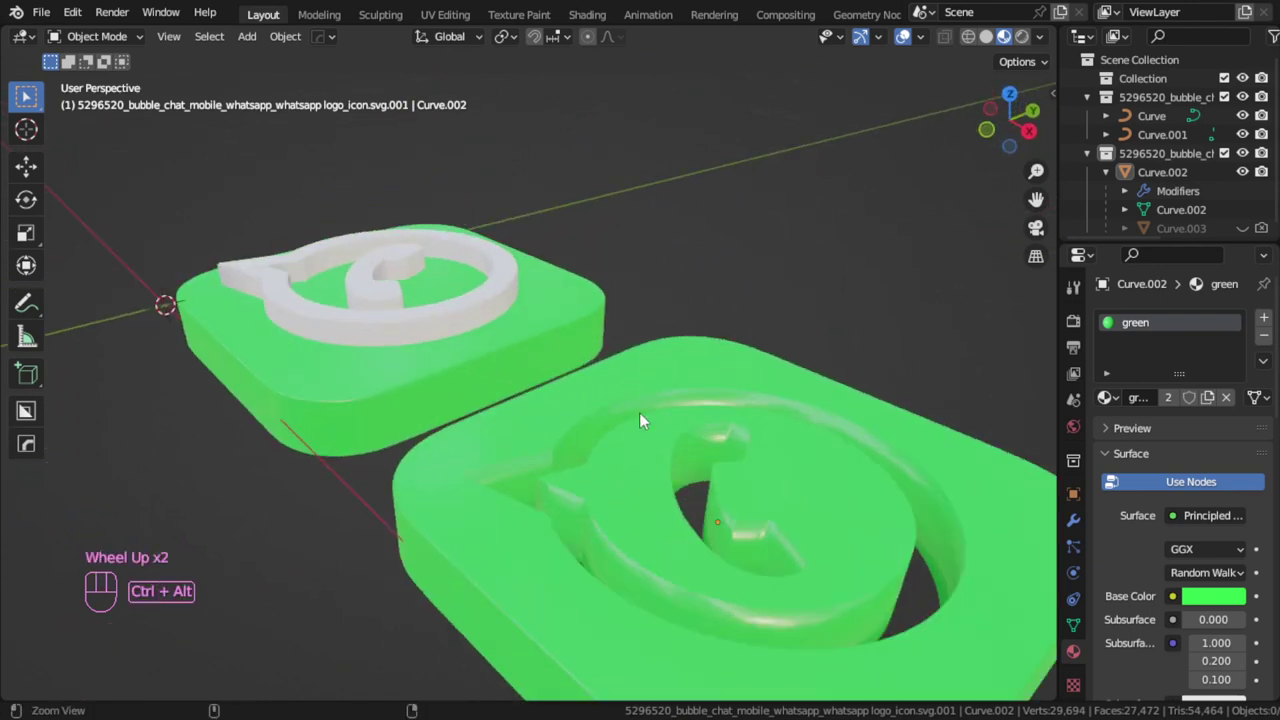
# Collapse the outliner hierarchy and select both icon collections.
pyautogui.moveTo(643, 444); pyautogui.dragTo(654, 431)
pyautogui.moveTo(631, 385); pyautogui.dragTo(646, 443)
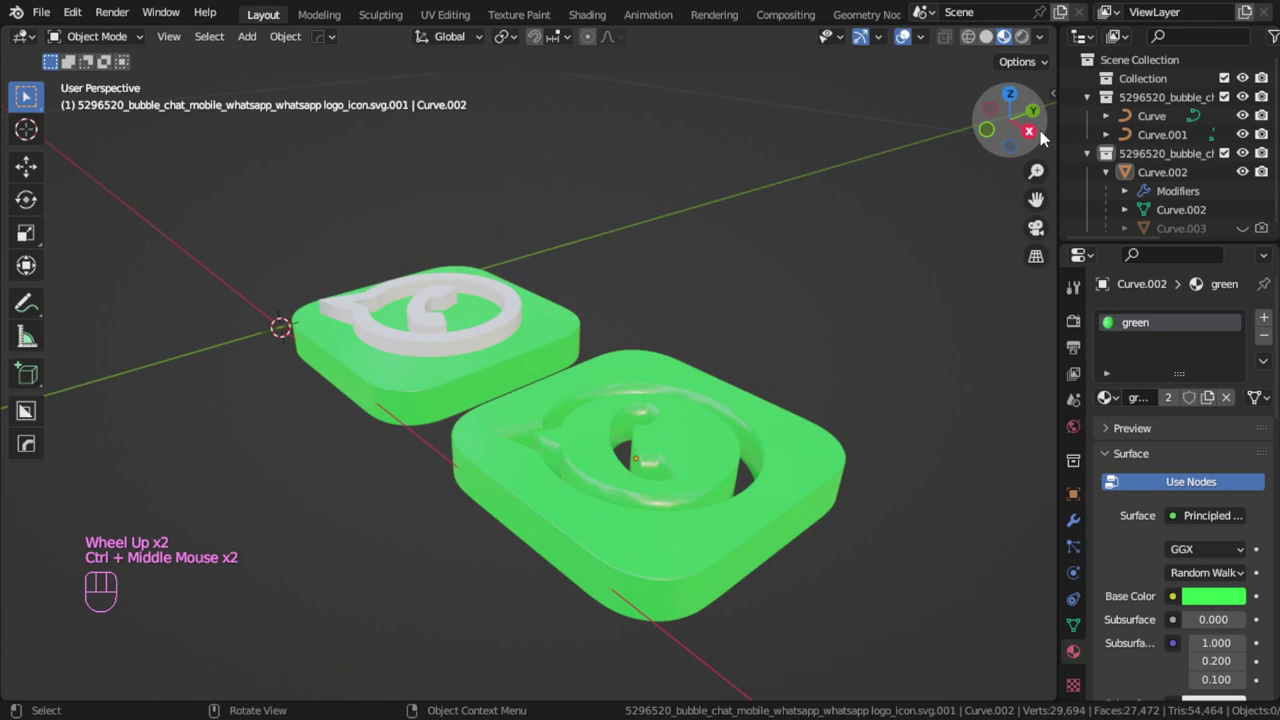
pyautogui.click(1097, 106)
pyautogui.click(1094, 115)
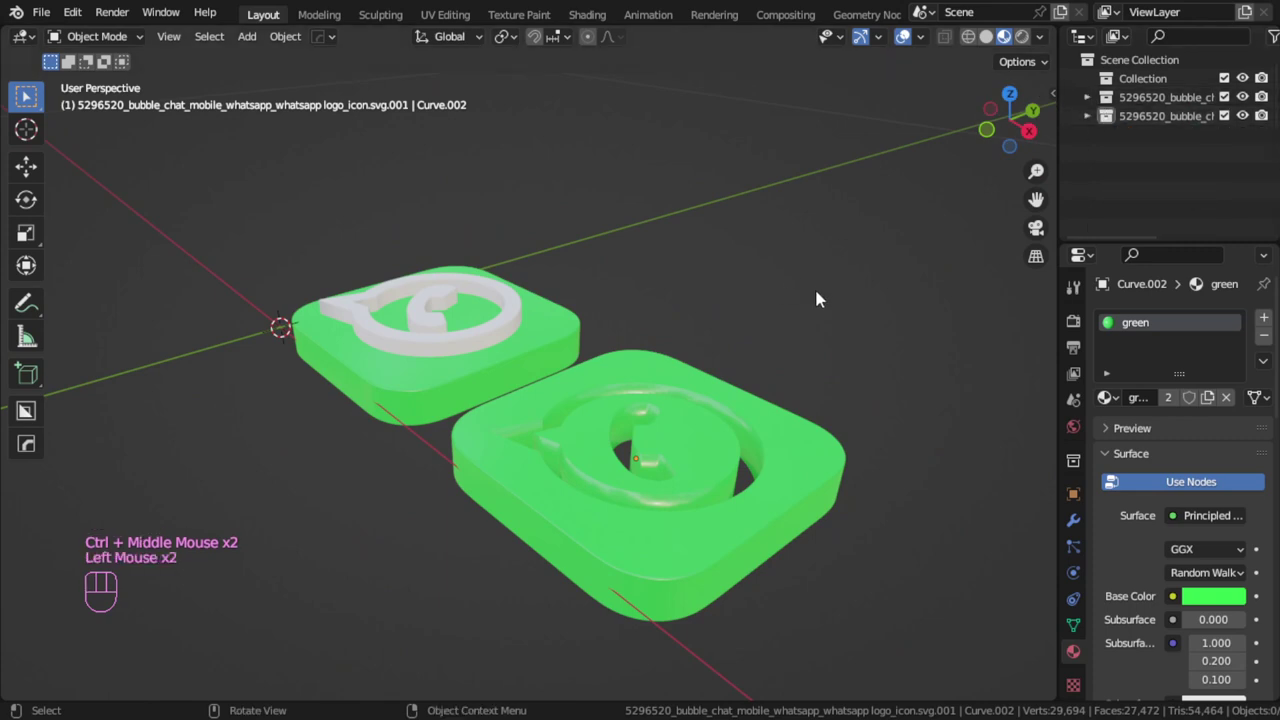
pyautogui.moveTo(1161, 145); pyautogui.dragTo(1150, 99)
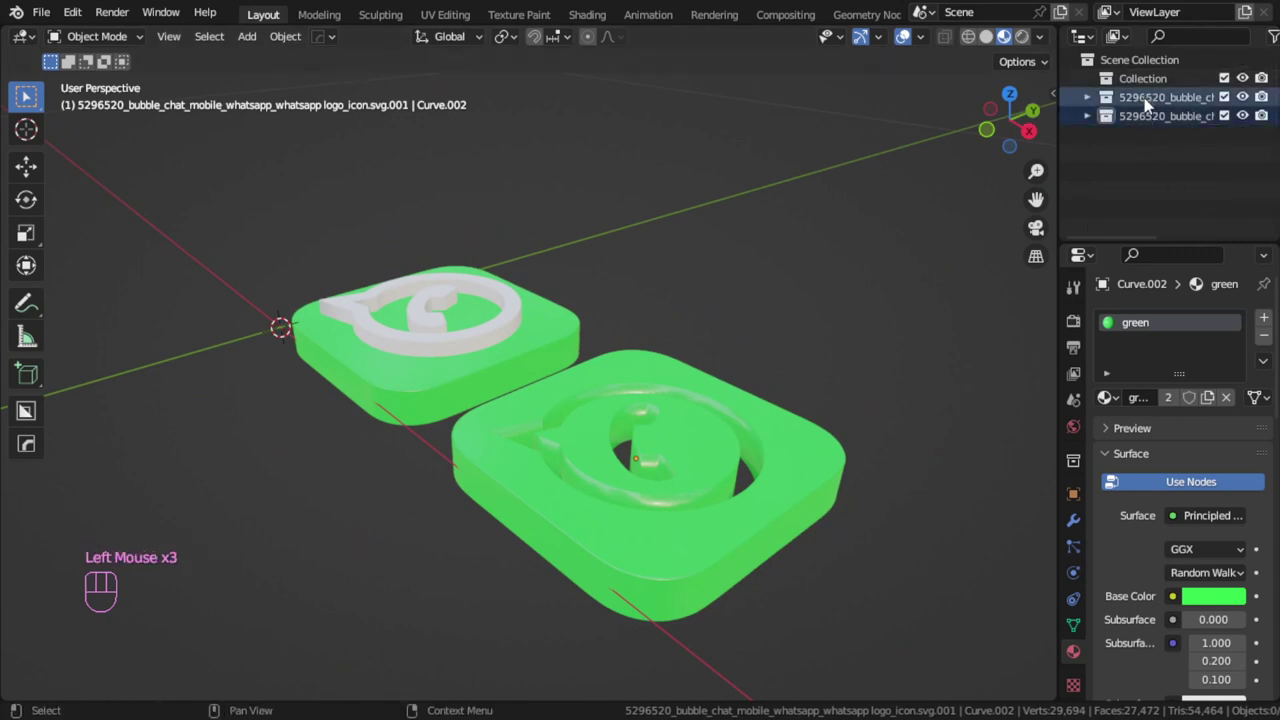
# Move them into a new collection named '1.short method' and save as whatsapp.blend.
pyautogui.click(1150, 103)
pyautogui.moveTo(1150, 85); pyautogui.dragTo(1150, 85)
pyautogui.click(926, 244)
pyautogui.press('ctrl+s')
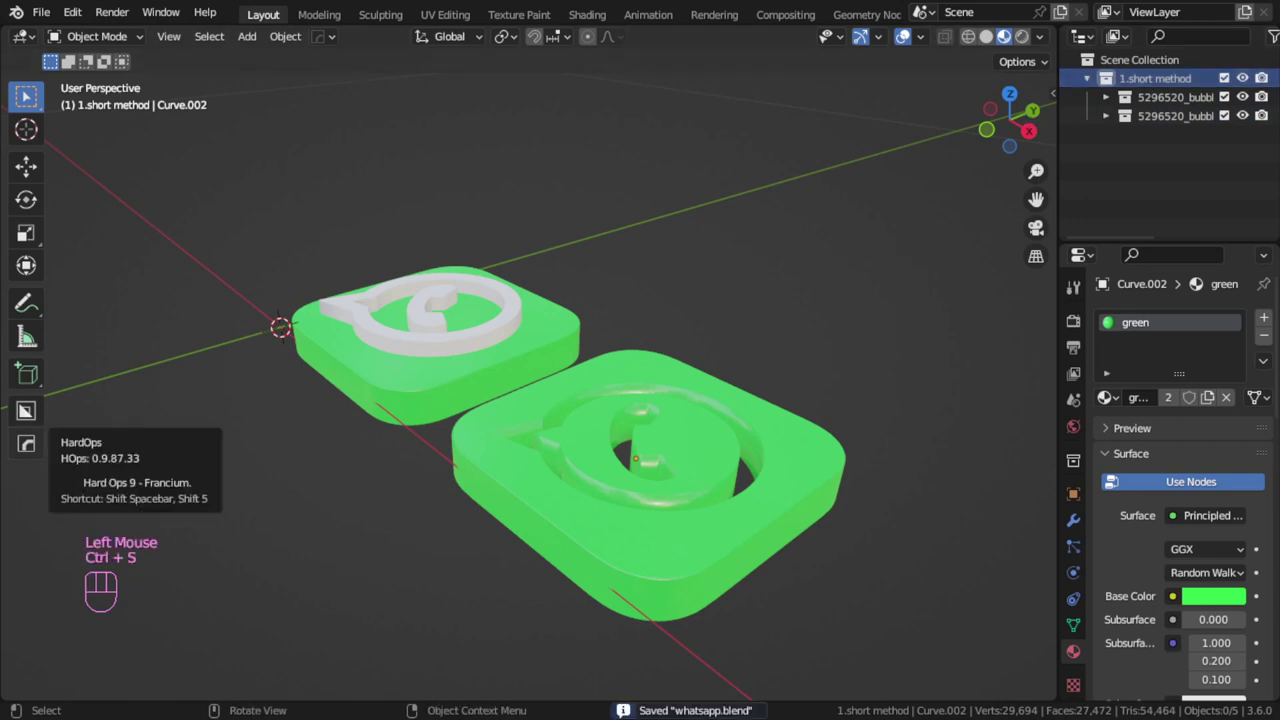